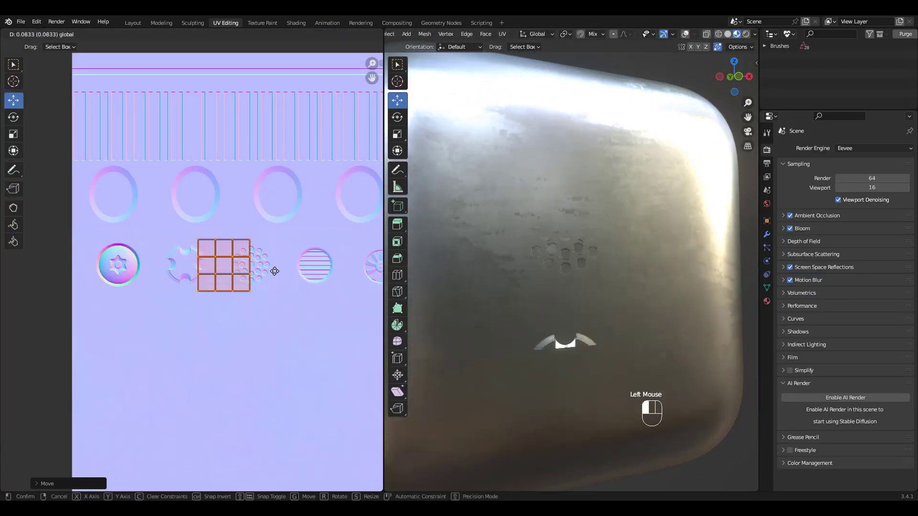
- Move the decal patch's UV island onto the striped vent disc and rotate it to a new angle
left_click_drag(292, 268, 356, 268)
key("r")
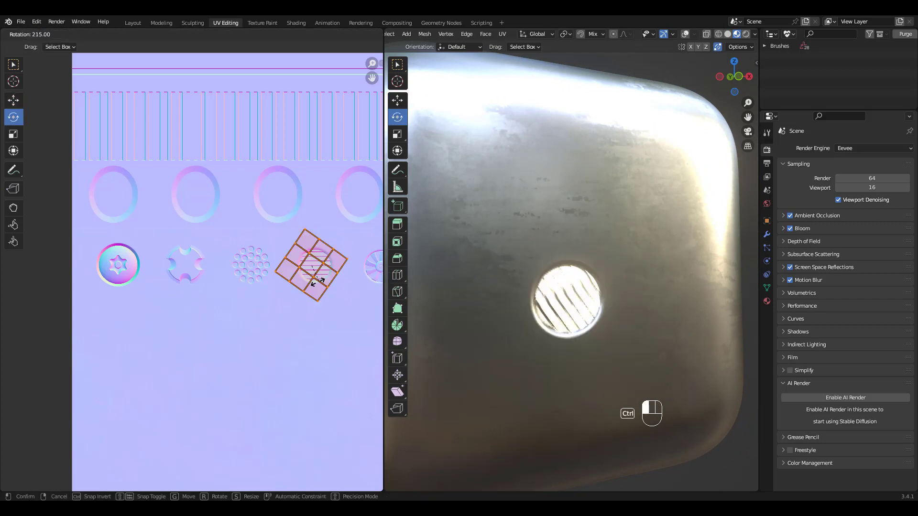
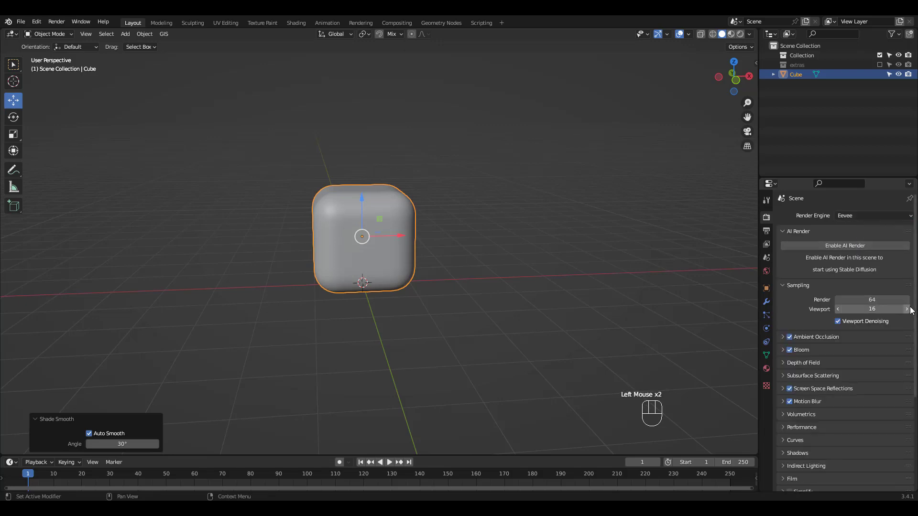
- Check the cube's material Blend Mode and add a level-2 Subdivision modifier
left_click(768, 372)
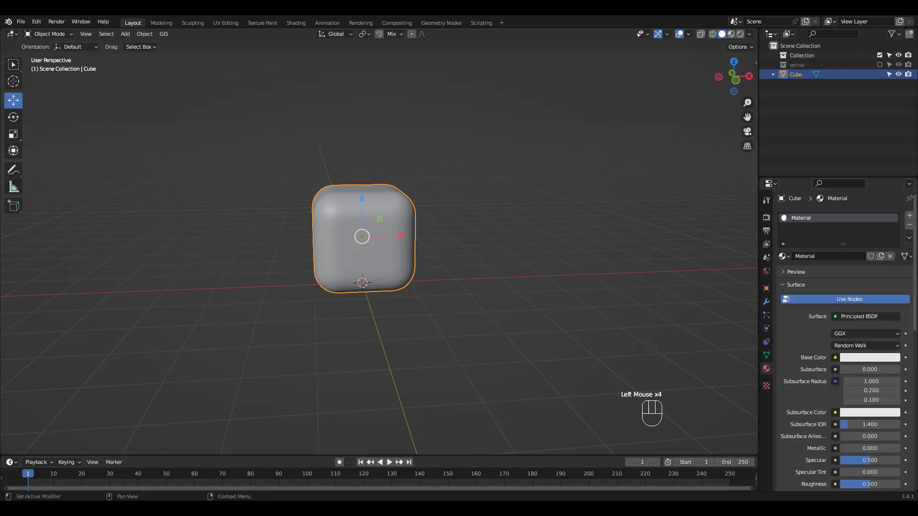
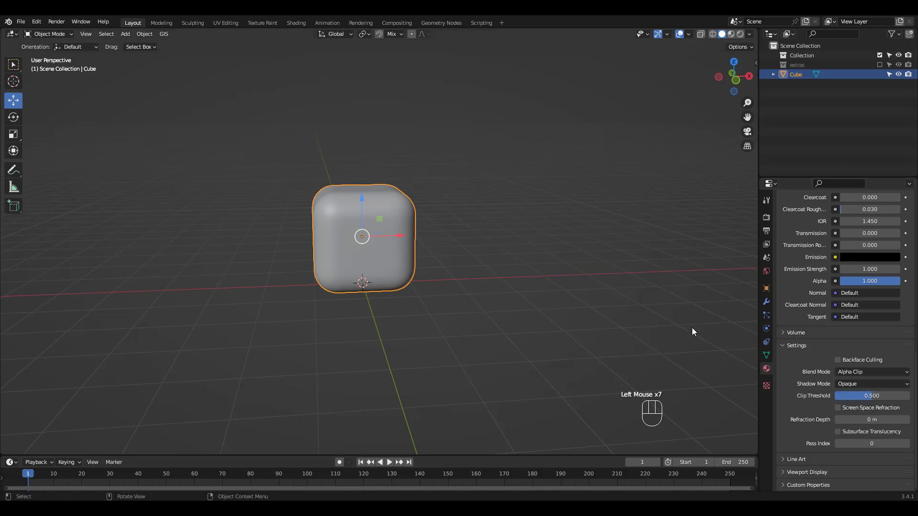
middle_click(377, 250)
left_click(389, 264)
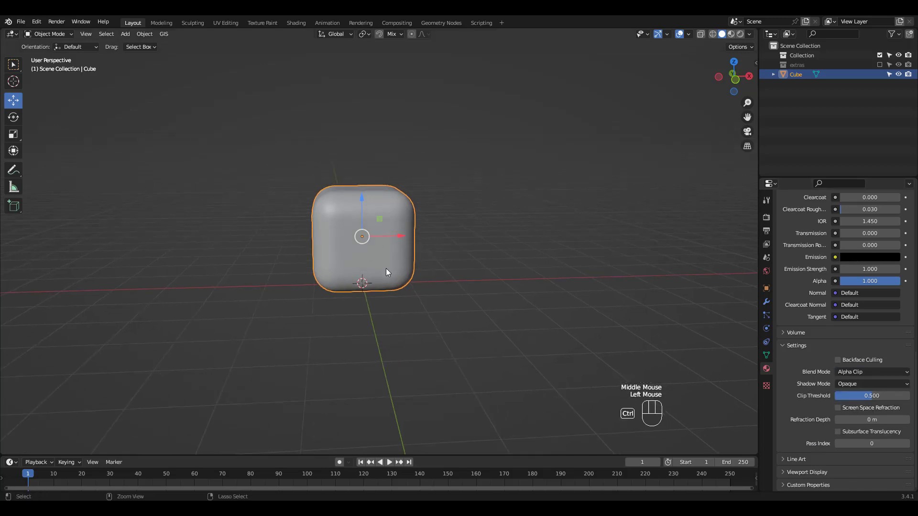
key("ctrl+2")
left_click(767, 305)
left_click_drag(535, 186, 586, 188)
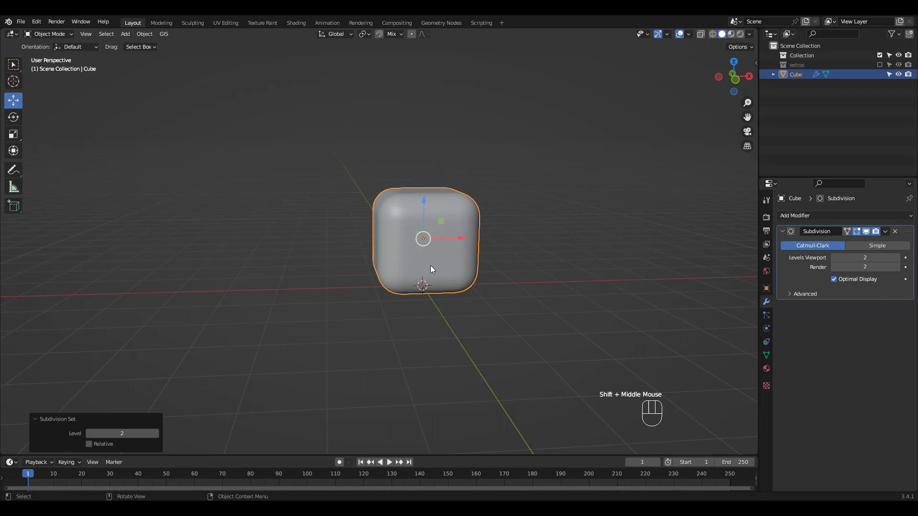
- Switch to the Shading workspace for editing the material nodes
left_click(298, 29)
middle_click(508, 313)
left_click(524, 322)
- Load all DefaultMaterial trim-sheet PNGs into the material with Node Wrangler
key("ctrl+shift+t")
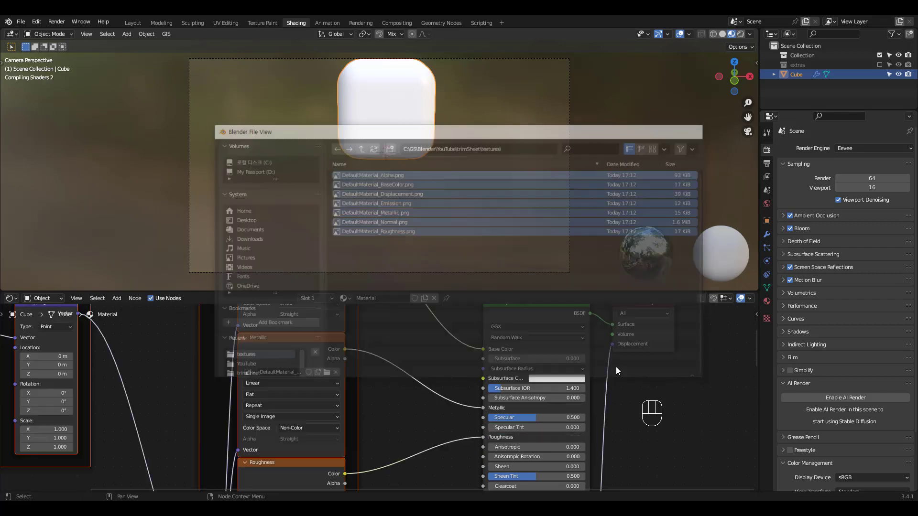
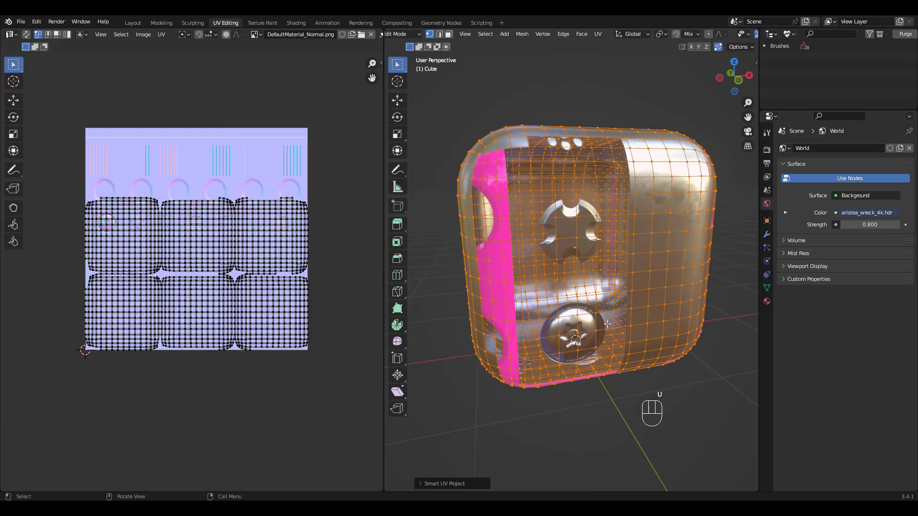
- Shrink the Smart UV Project islands toward the empty lower area of the trim sheet
key("s")
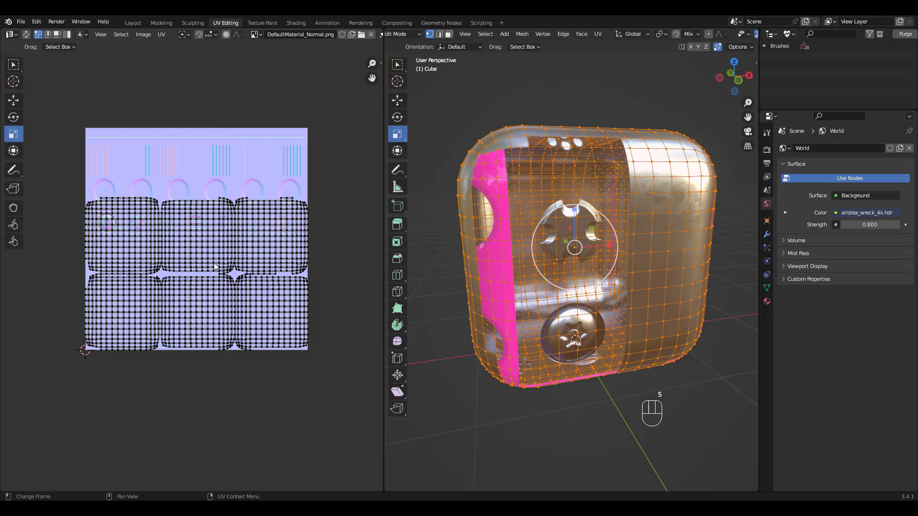
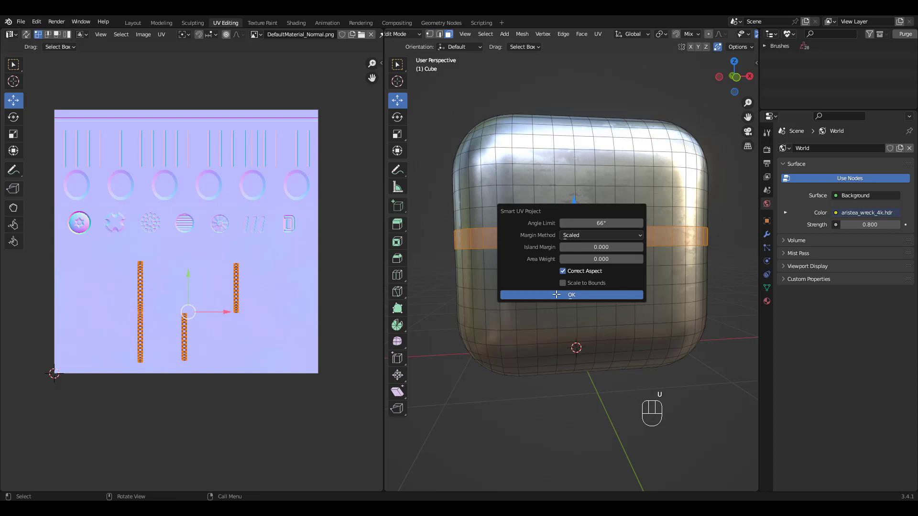
- Straighten the band's UVs into a grid and stretch them along the top trim row
right_click(102, 256)
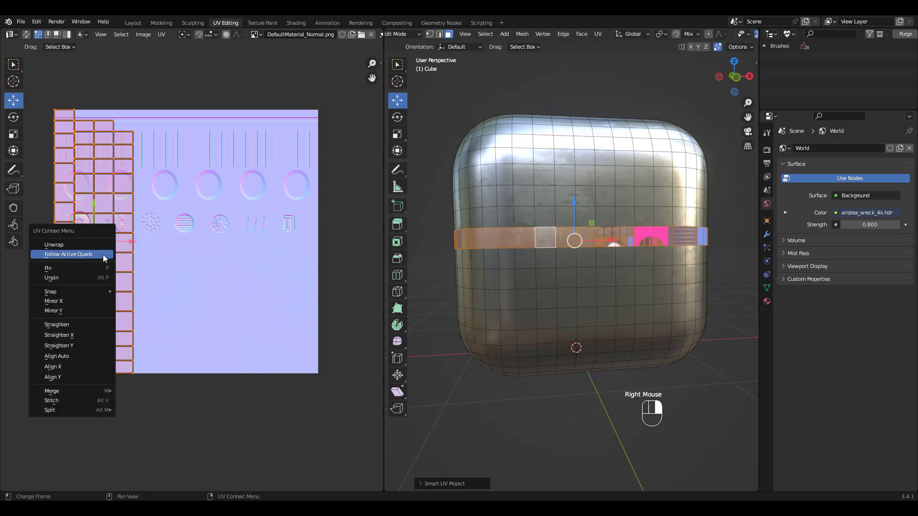
key("r")
left_click(87, 265)
key("g")
left_click_drag(72, 275, 167, 115)
left_click_drag(198, 115, 254, 75)
left_click_drag(214, 113, 226, 88)
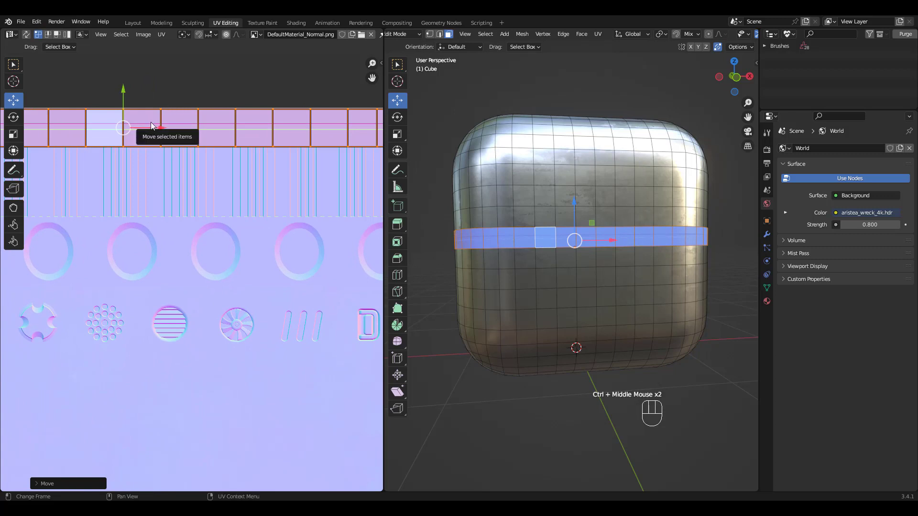
key("s")
left_click(149, 145)
left_click_drag(143, 140, 147, 133)
key("g")
left_click_drag(129, 92, 128, 90)
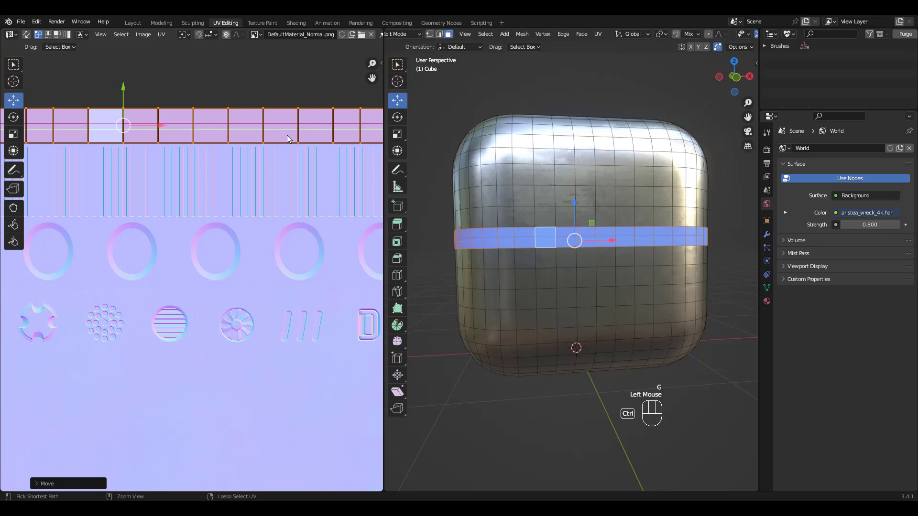
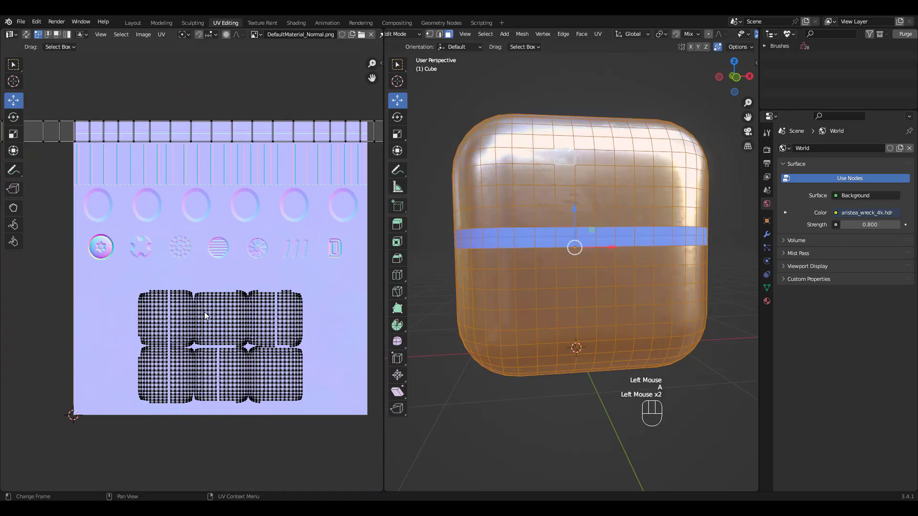
- Shrink the remaining body UV islands to a tiny patch in the plain top trim strip
left_click_drag(96, 287, 340, 408)
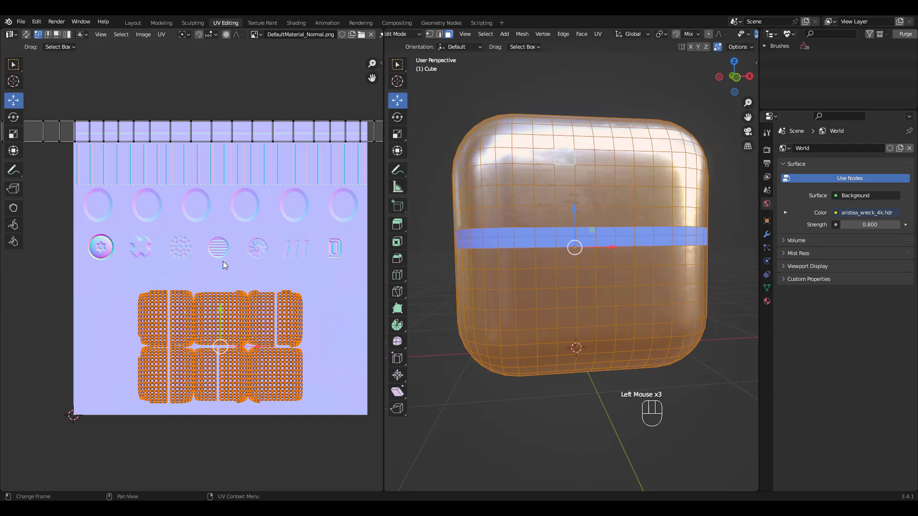
key("s")
left_click_drag(242, 358, 227, 349)
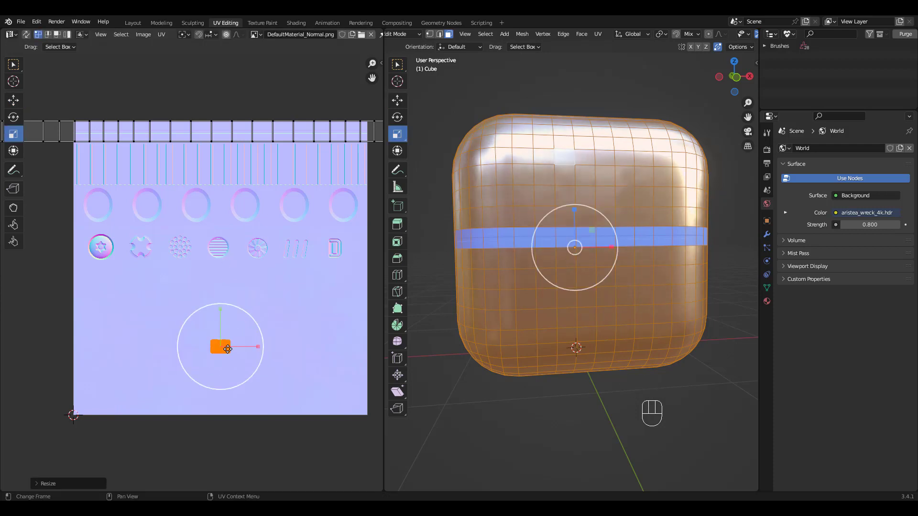
key("g")
left_click_drag(227, 348, 235, 144)
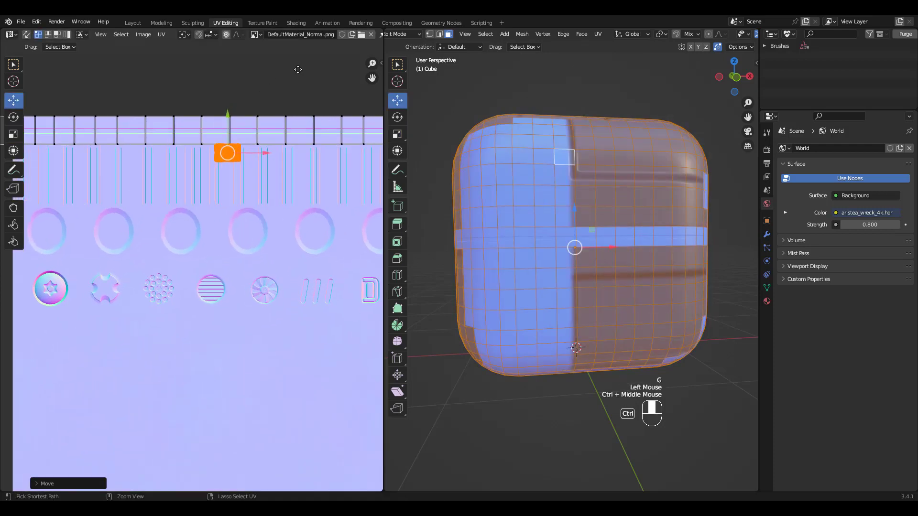
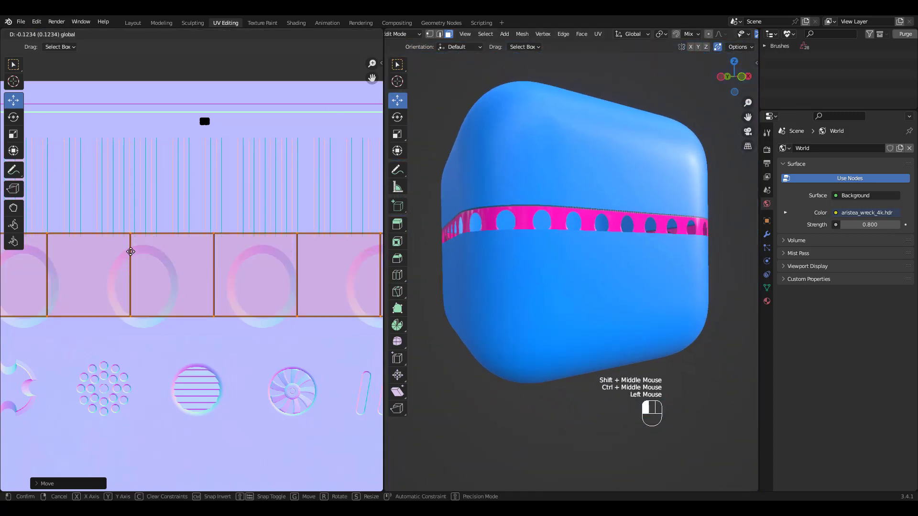
- Place the band's UVs over the trim sheet's row of punched holes
key("s")
left_click(163, 306)
key("g")
left_click(132, 249)
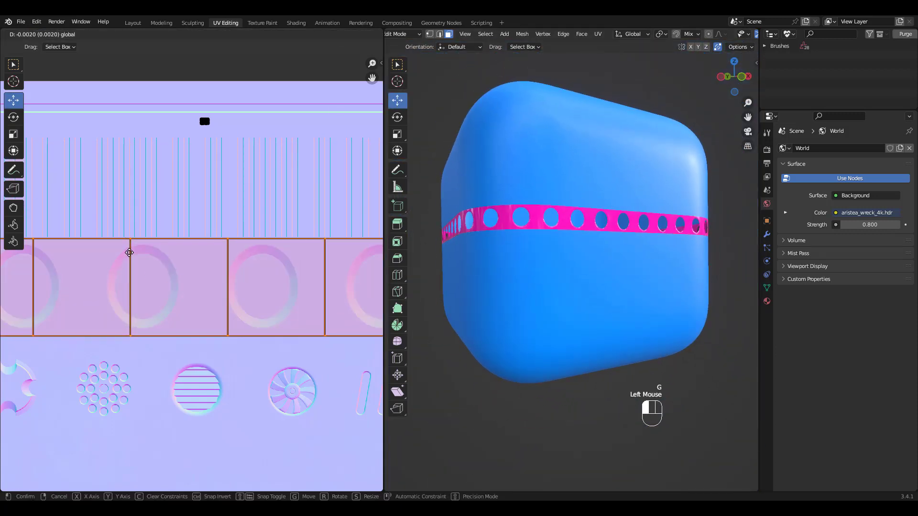
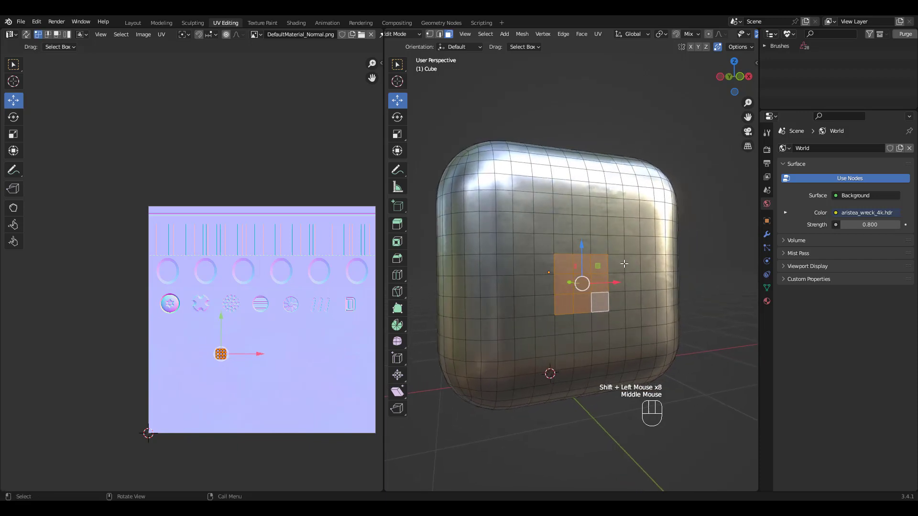
- Duplicate the square face patch and separate it by selection into its own decal object
key("shift+d")
key("p")
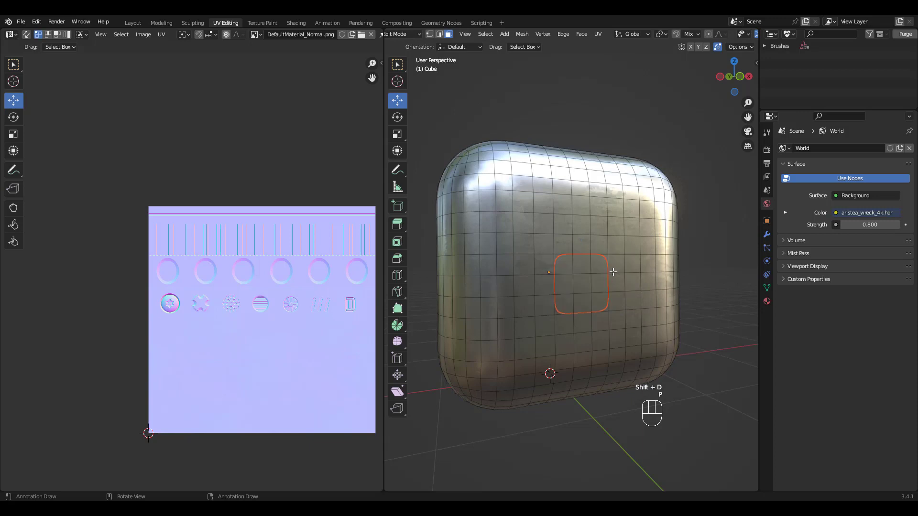
key("Tab")
left_click(593, 294)
key("Tab")
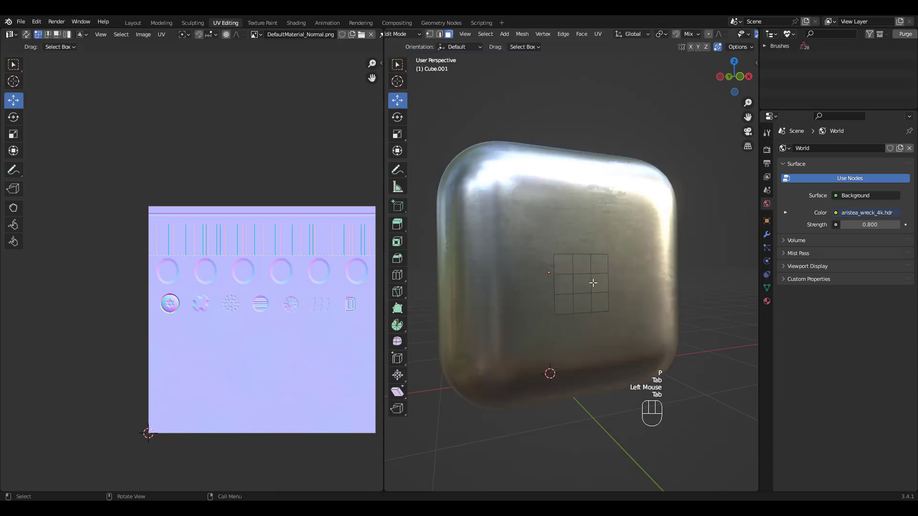
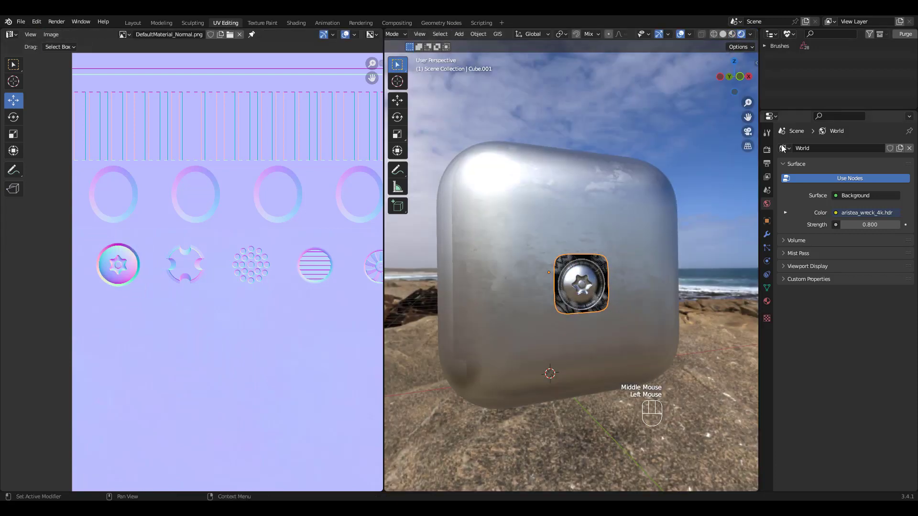
- Switch the render engine to Cycles and nudge the decal patch into position
left_click(770, 153)
left_click_drag(854, 154, 863, 184)
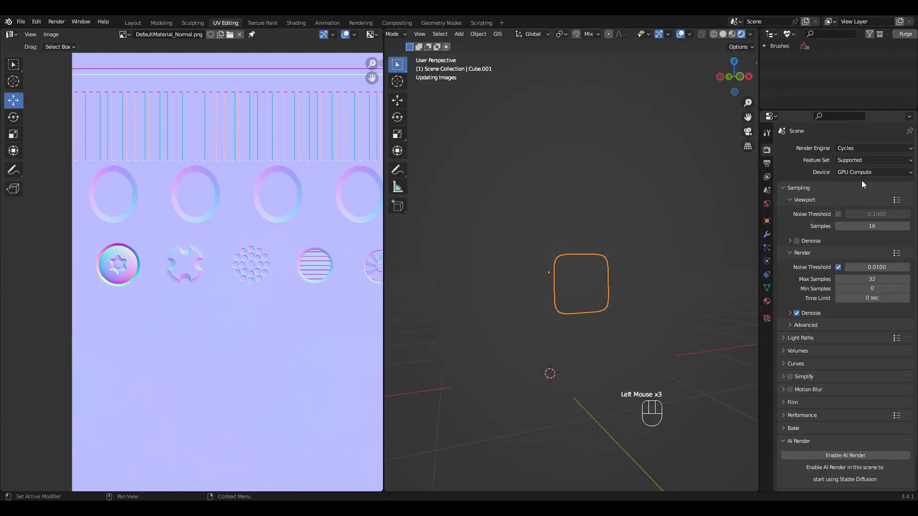
left_click_drag(573, 263, 582, 276)
left_click(581, 279)
key("g")
left_click(516, 260)
left_click(519, 261)
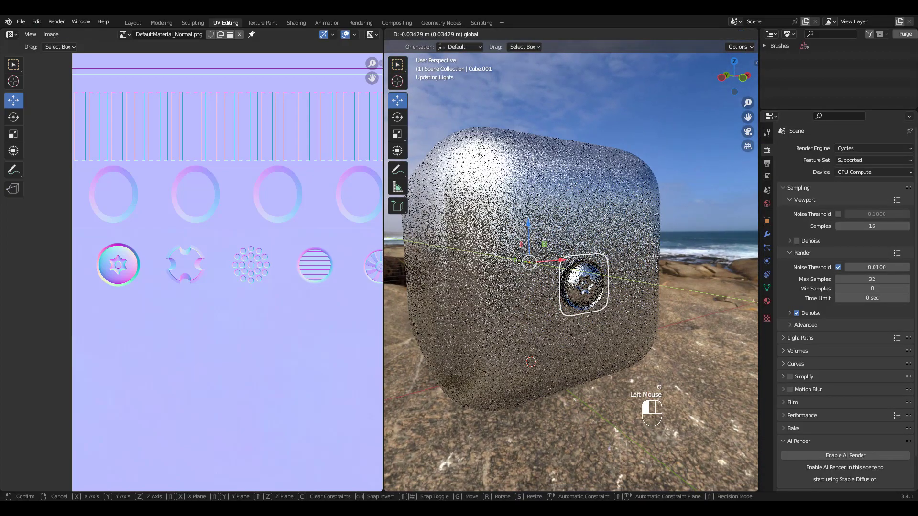
- Orbit and zoom in to inspect the rendered screw decal on the cube
middle_click(614, 256)
left_click_drag(594, 240, 595, 203)
left_click(461, 281)
left_click_drag(455, 278, 457, 280)
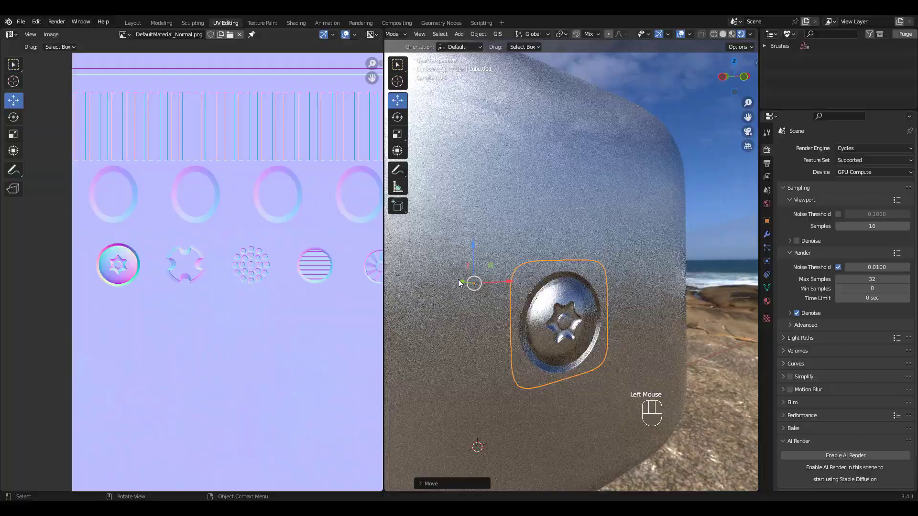
left_click_drag(609, 240, 598, 242)
left_click_drag(608, 254, 600, 311)
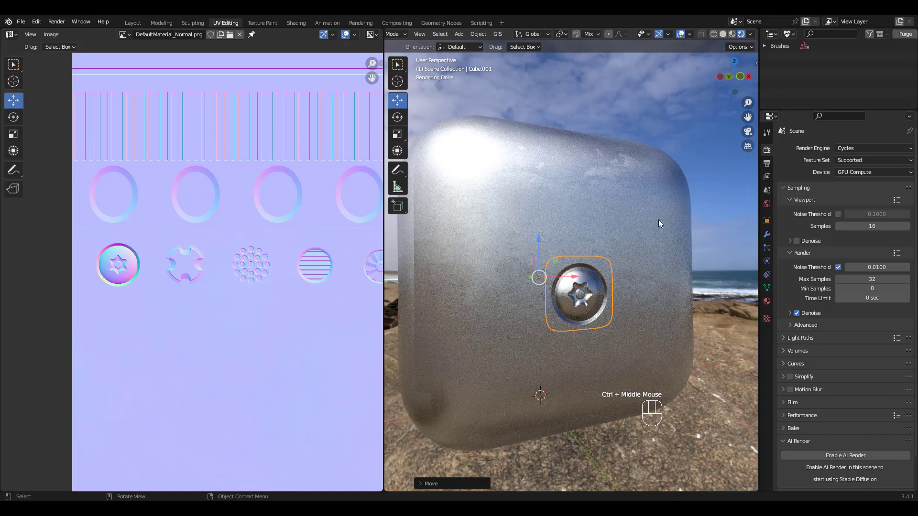
- Switch back to Eevee and remap the patch's UVs onto the striped round grille
left_click(860, 153)
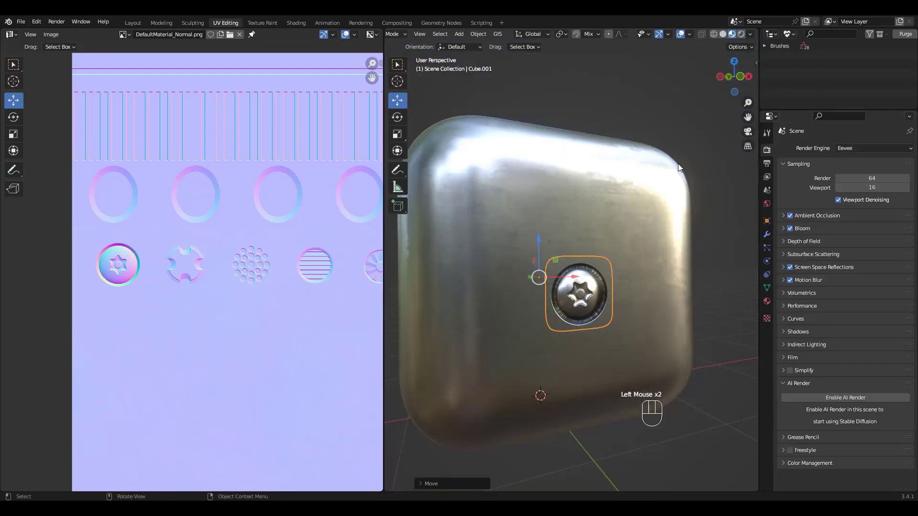
middle_click(686, 243)
middle_click(611, 254)
key("Tab")
key("a")
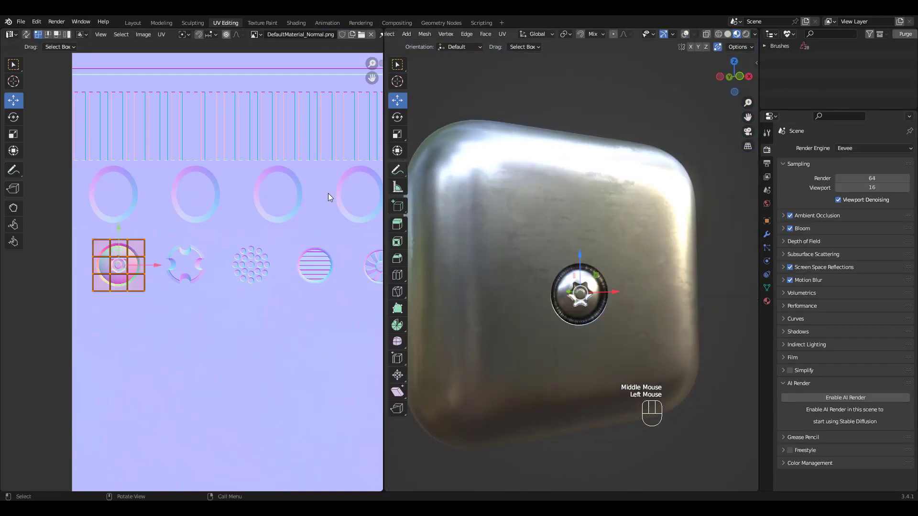